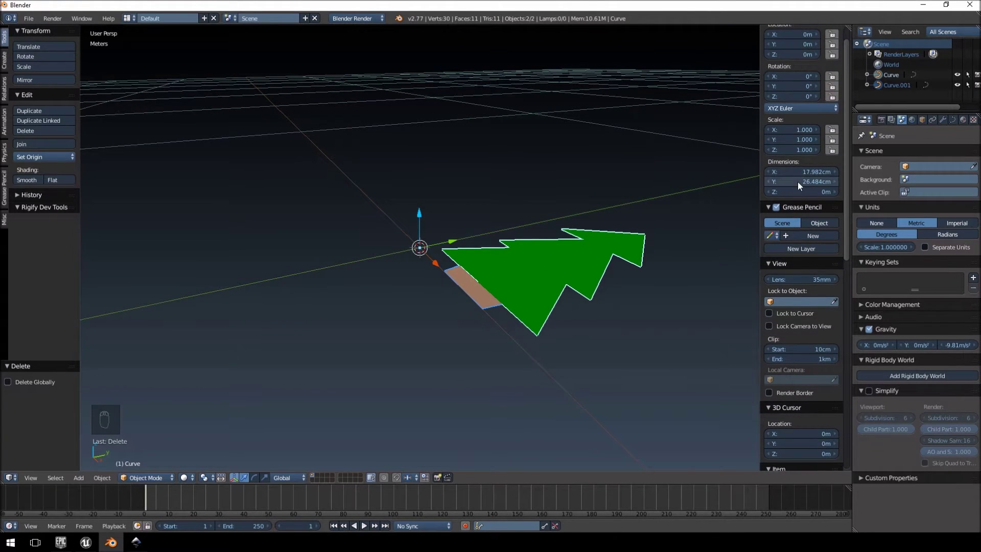
Rotate the flat tree -90° about X so it stands upright in the front view
key(KP_4)
key(KP_3)
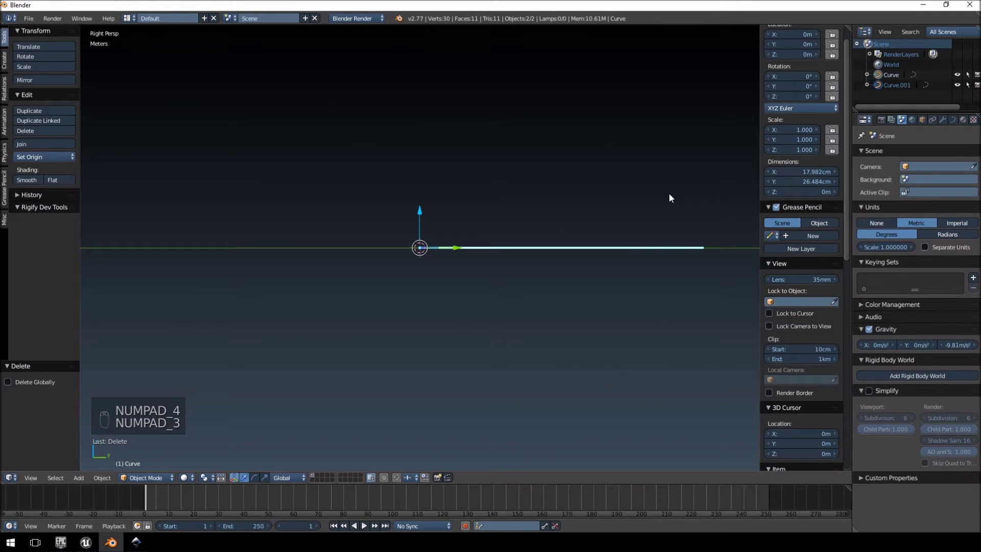
key(KP_5)
key(KP_5)
key(r)
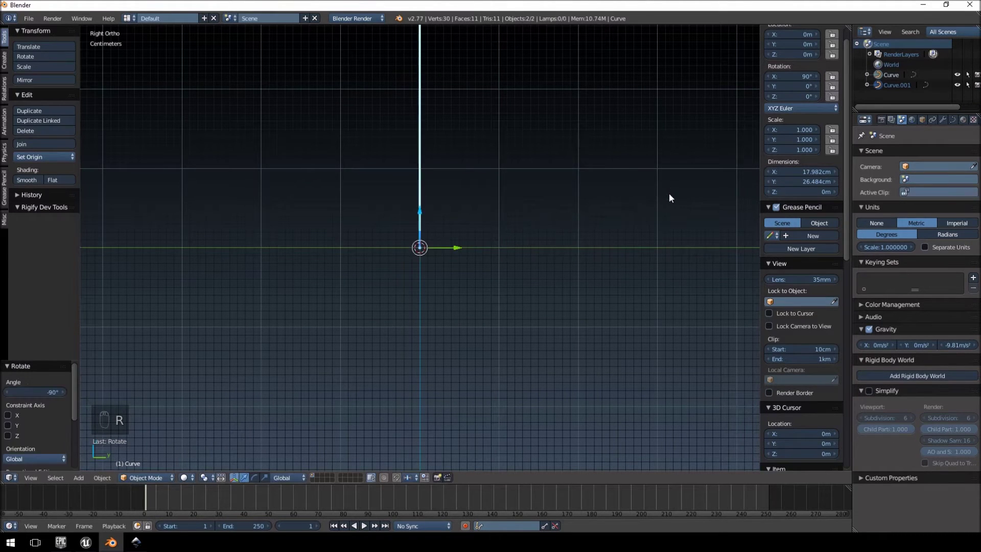
key(KP_1)
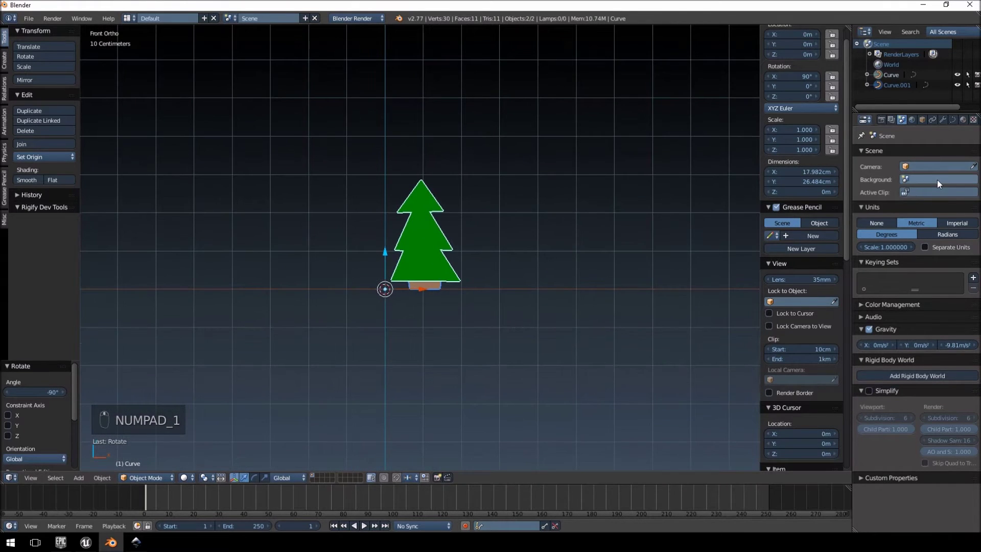
Try scaling the tree by 10, then undo to keep it at scale 1
drag(507, 281, 508, 281)
key(s)
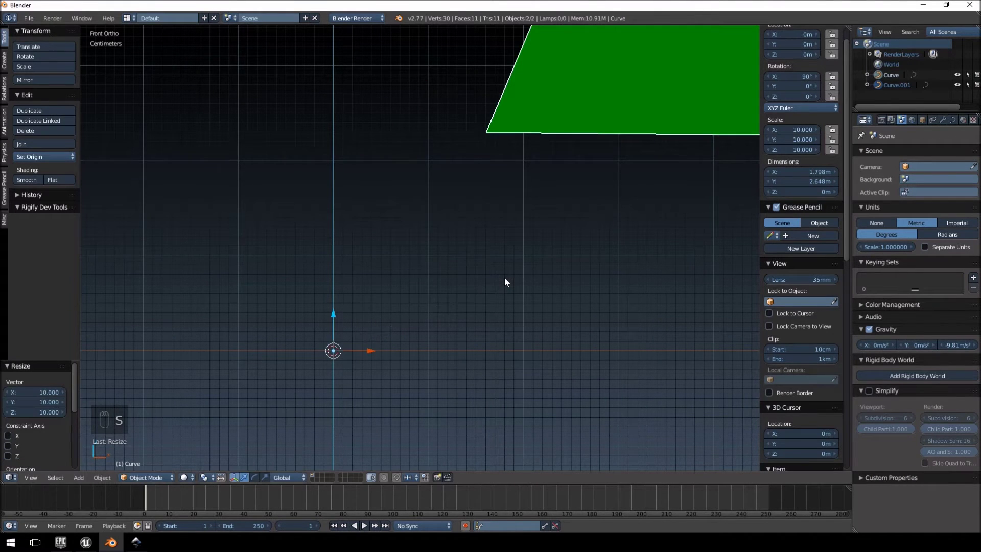
middle_click(521, 280)
drag(542, 281, 563, 271)
key(ctrl+z)
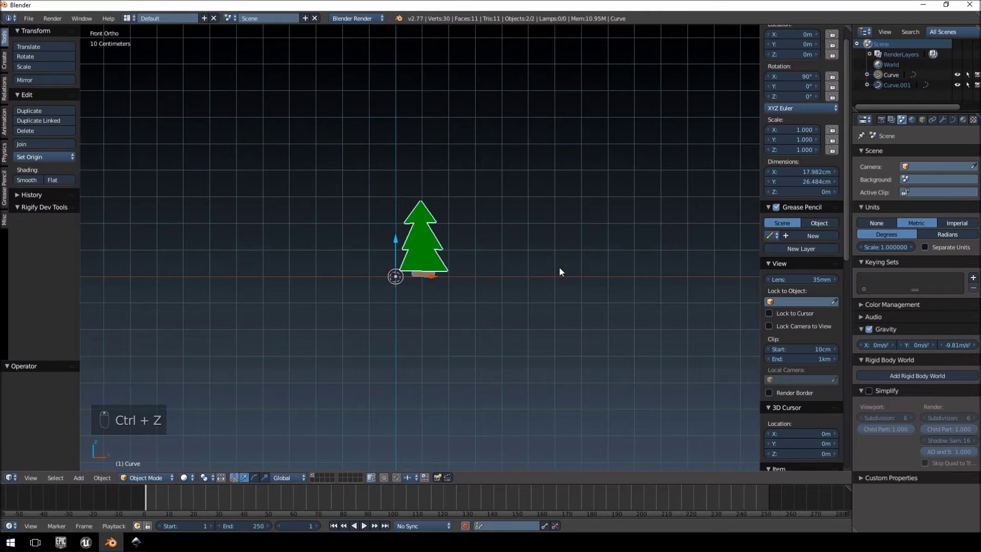
Scale the tree by 7, set its origin to geometry and shift it -70 cm in X over the origin
key(s)
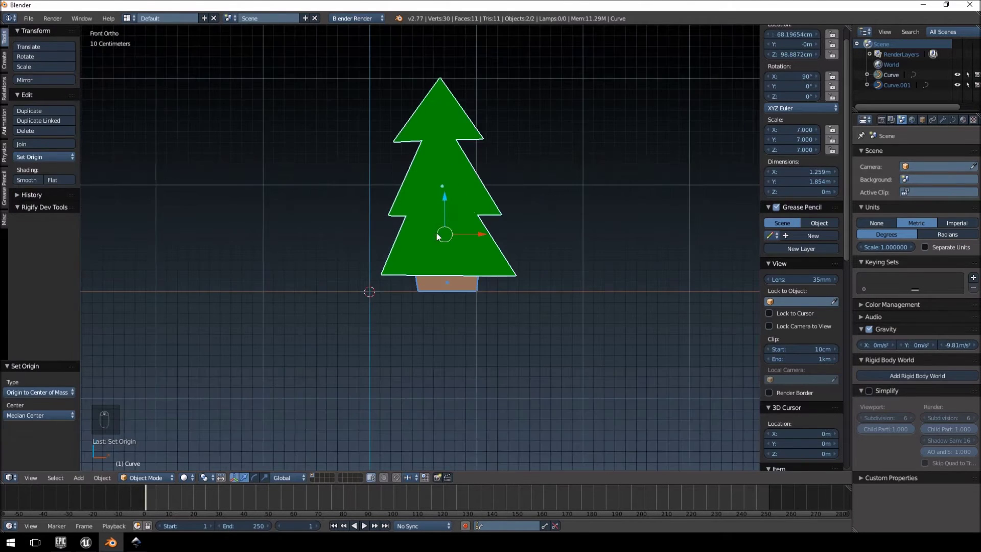
drag(482, 238, 398, 258)
drag(385, 309, 445, 295)
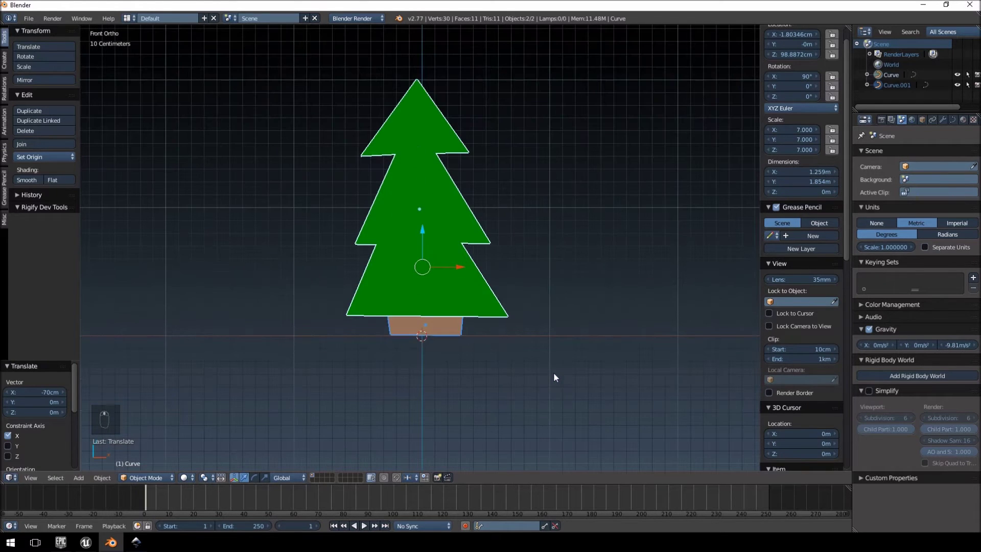
drag(467, 204, 467, 205)
key(Tab)
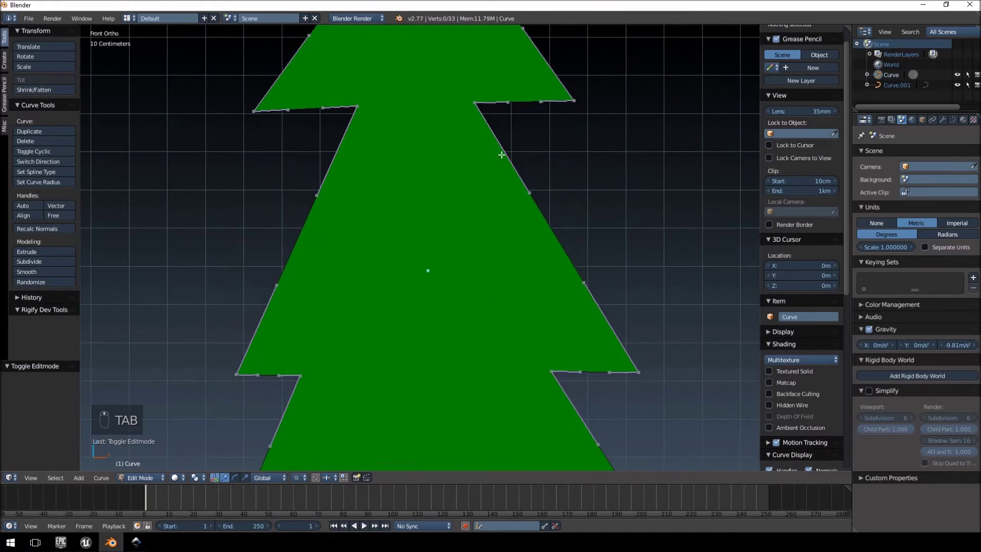
Move the branch-tier control points with G so the tiers sit level, then leave Edit Mode
middle_click(469, 109)
key(g)
key(KP_1)
key(g)
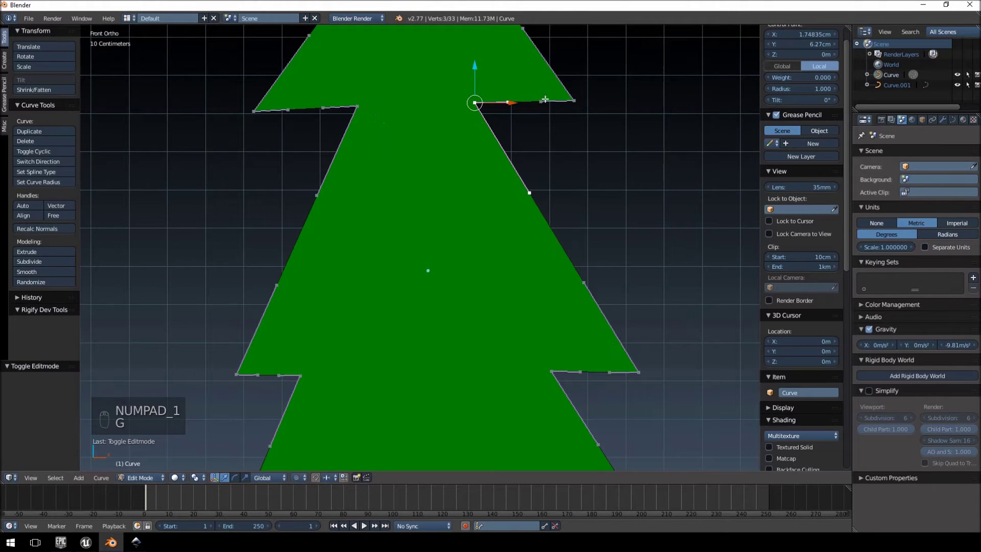
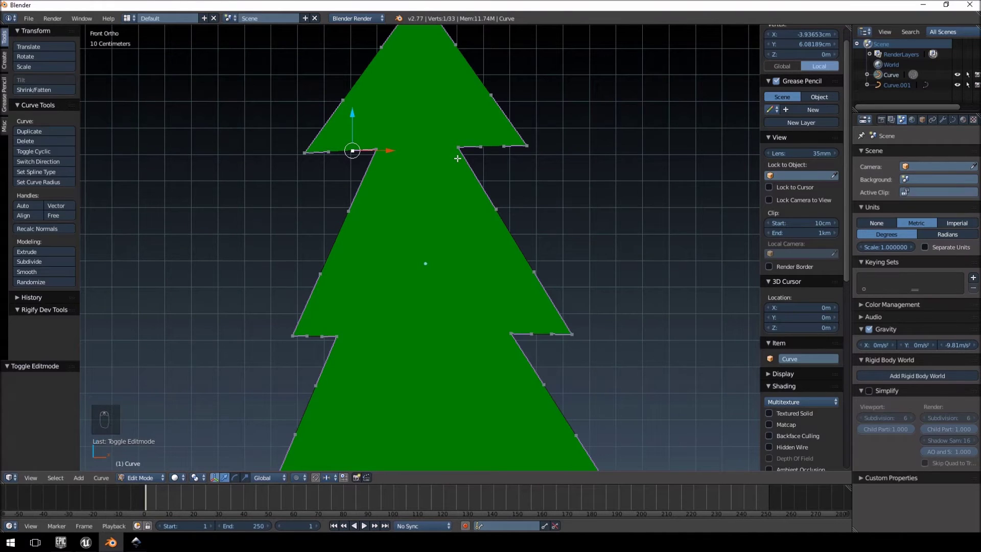
key(Tab)
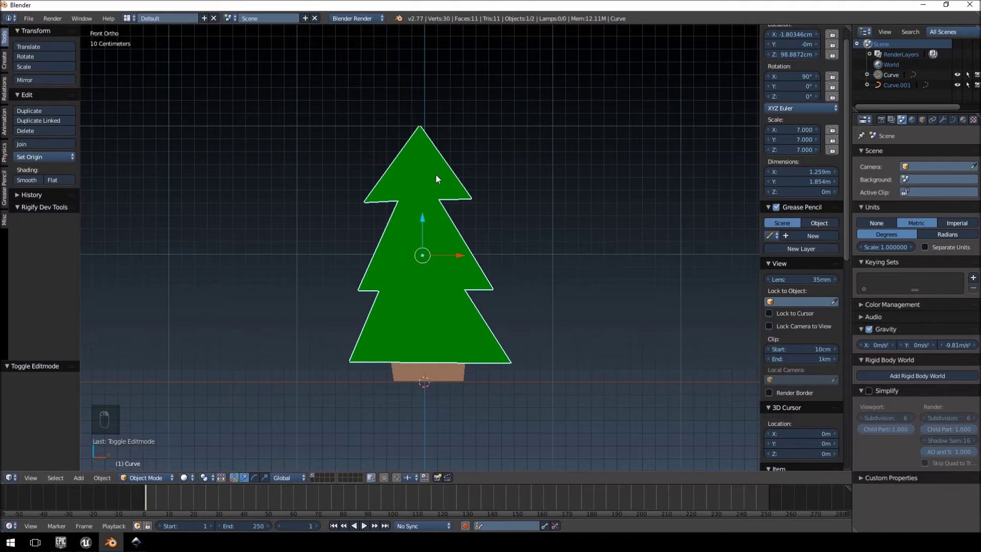
Convert the tree curve to a mesh with Alt+C and check its triangulated faces
key(alt+c)
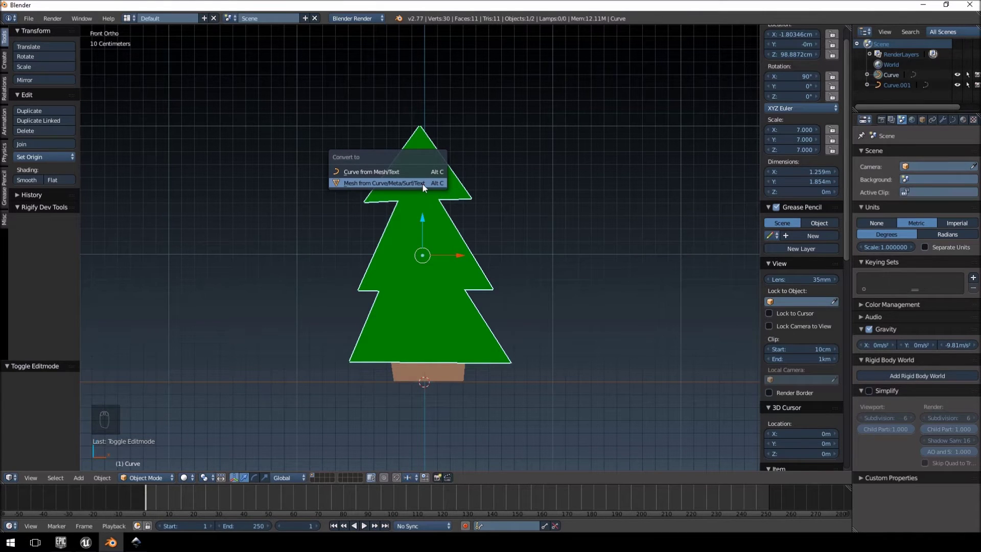
middle_click(425, 188)
key(Tab)
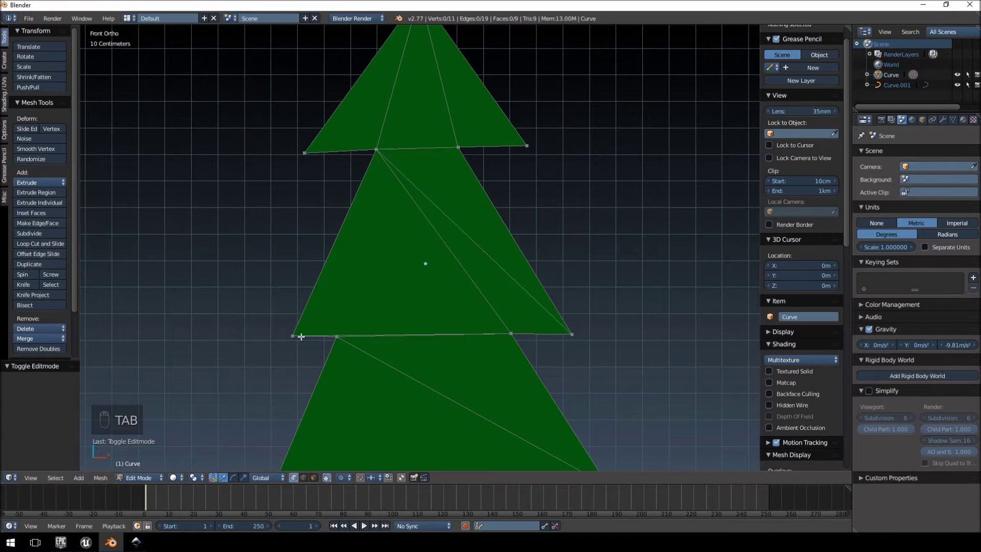
key(g)
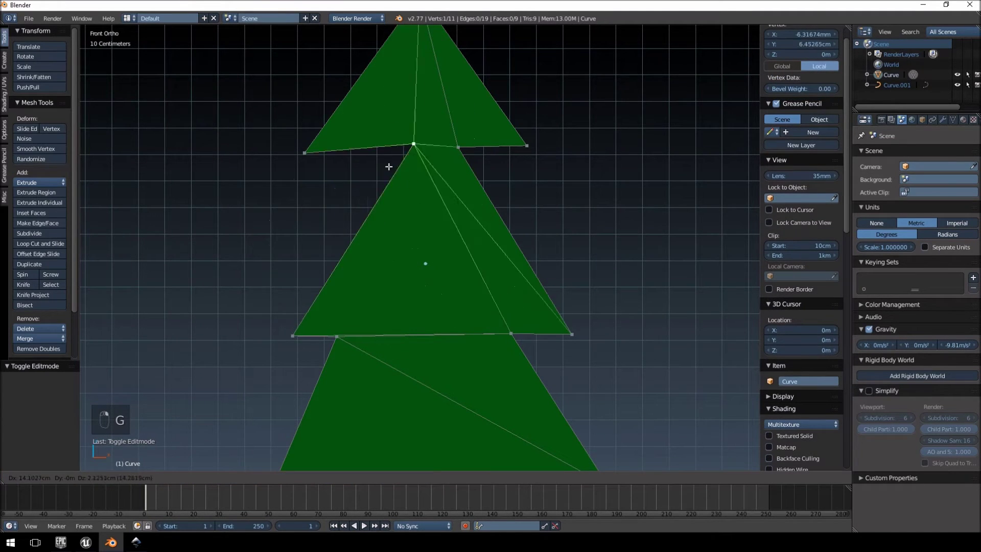
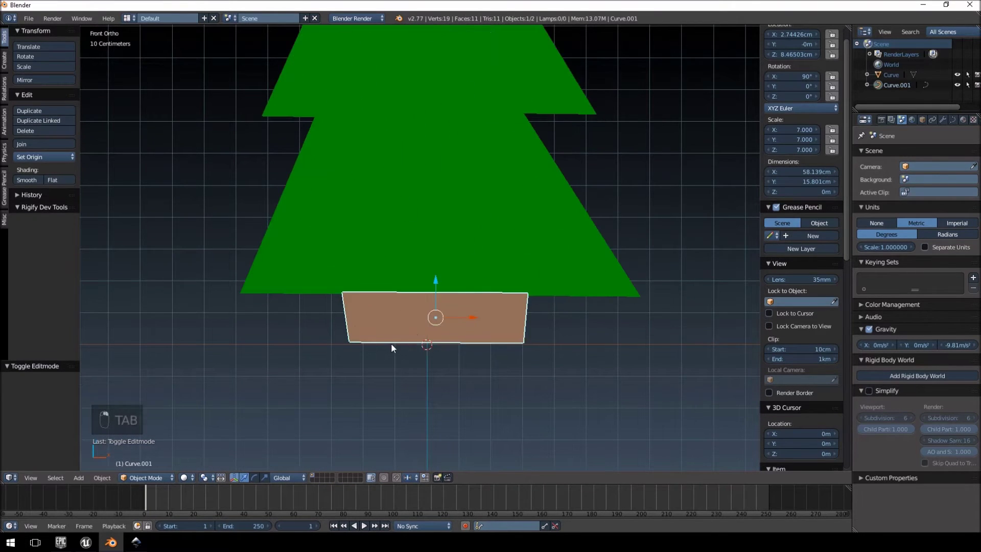
Convert the trunk to a mesh and join it with the crown into one object via Ctrl+J
key(alt+c)
key(Tab)
key(Tab)
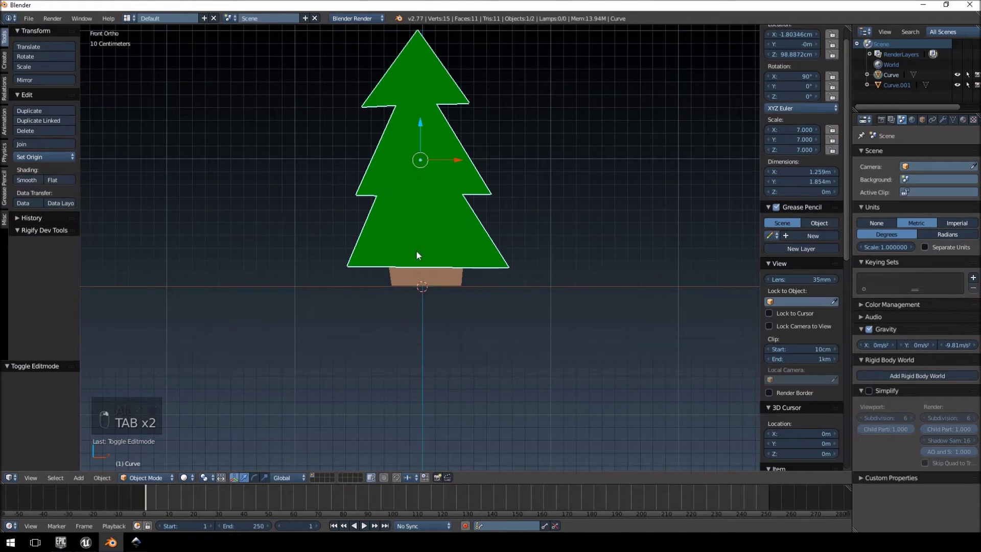
key(ctrl+j)
key(Tab)
key(Tab)
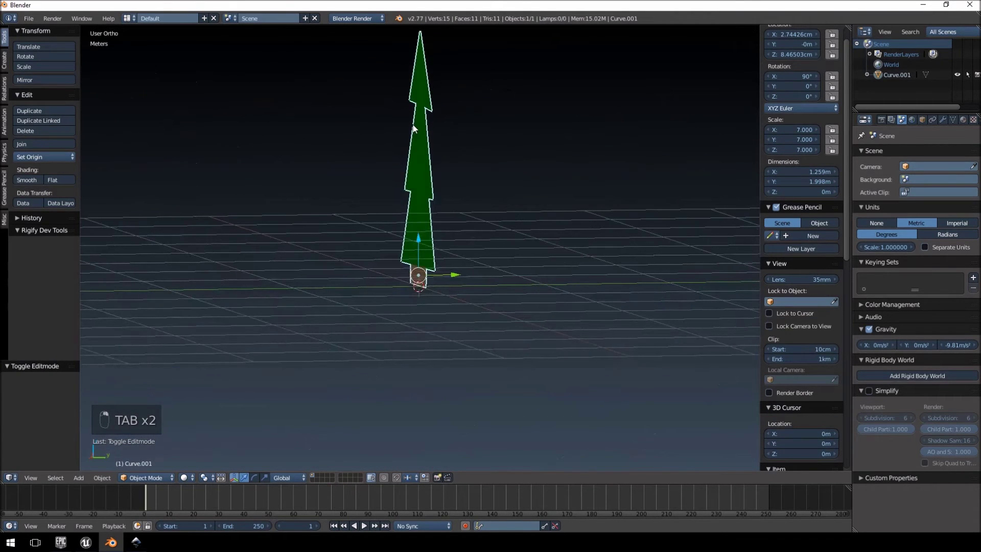
Return to the front view and deselect everything in the scene
key(KP_1)
key(a)
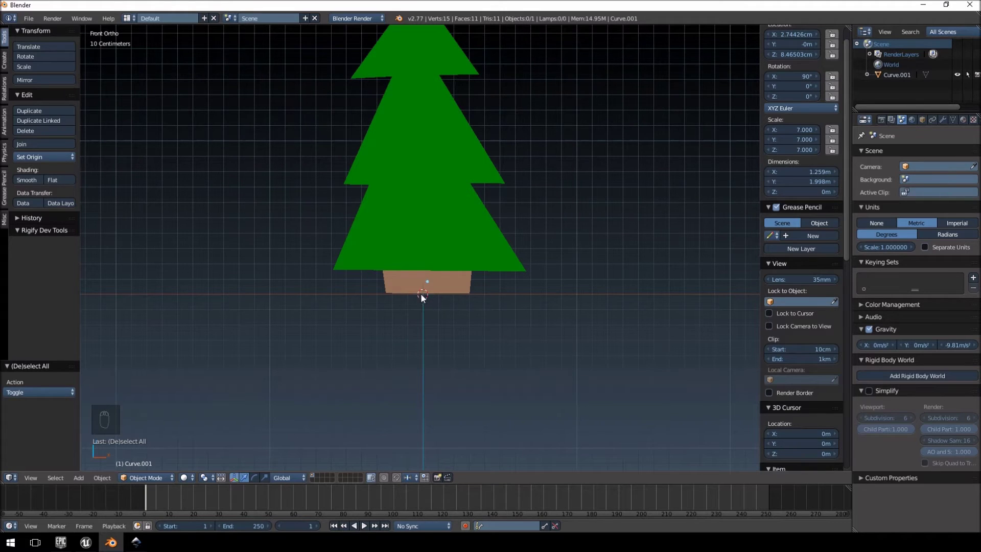
key(shift+c)
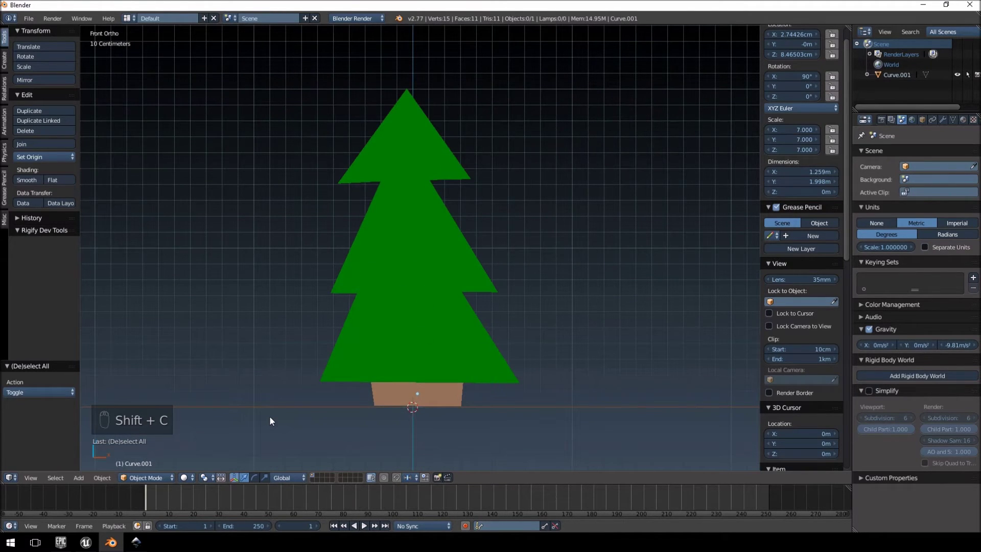
Add a single-bone armature and extrude it into a three-bone chain from trunk to tip
key(shift+a)
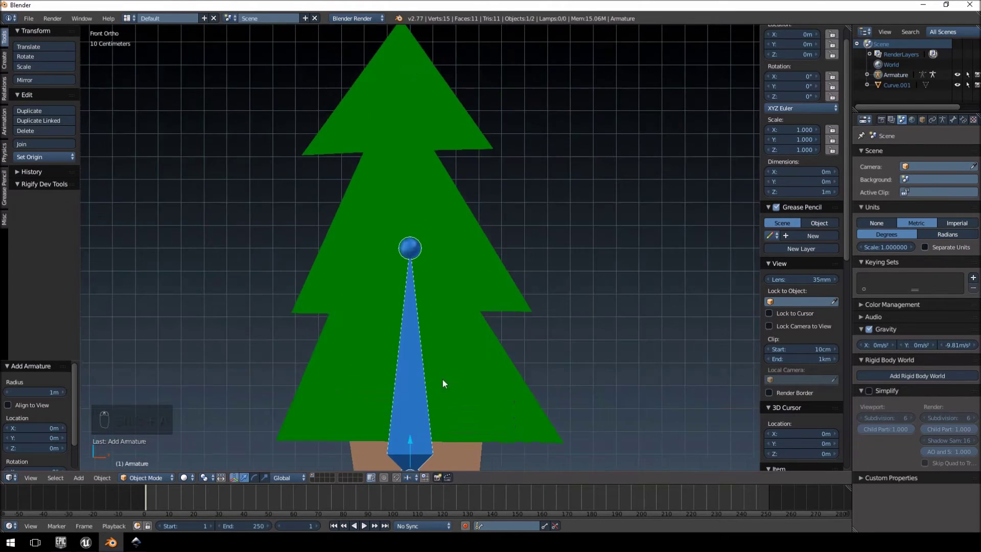
key(Tab)
key(g)
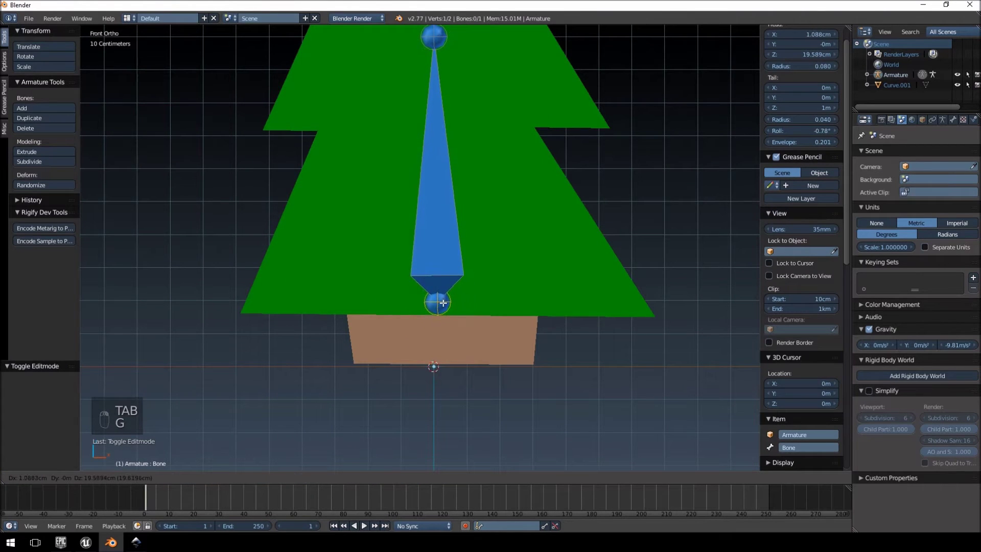
key(g)
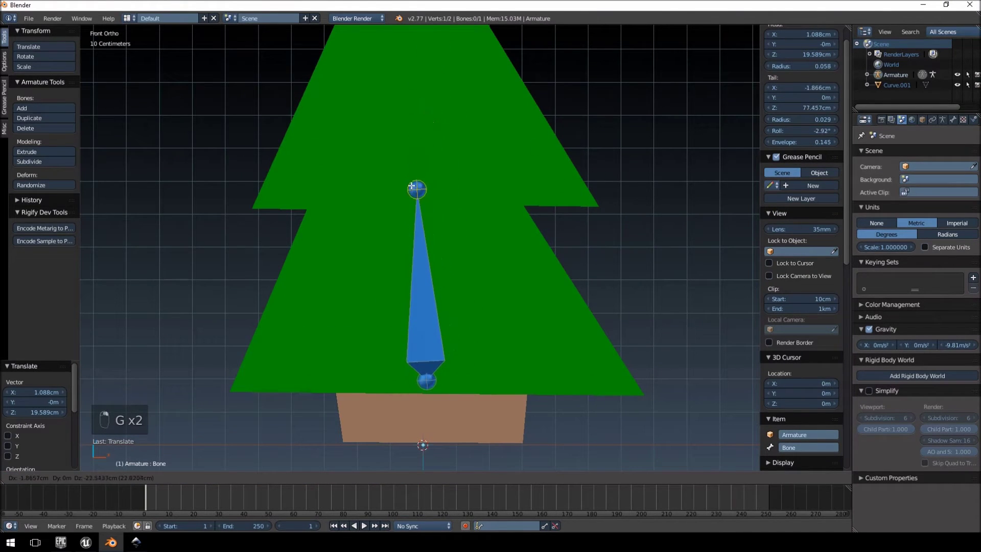
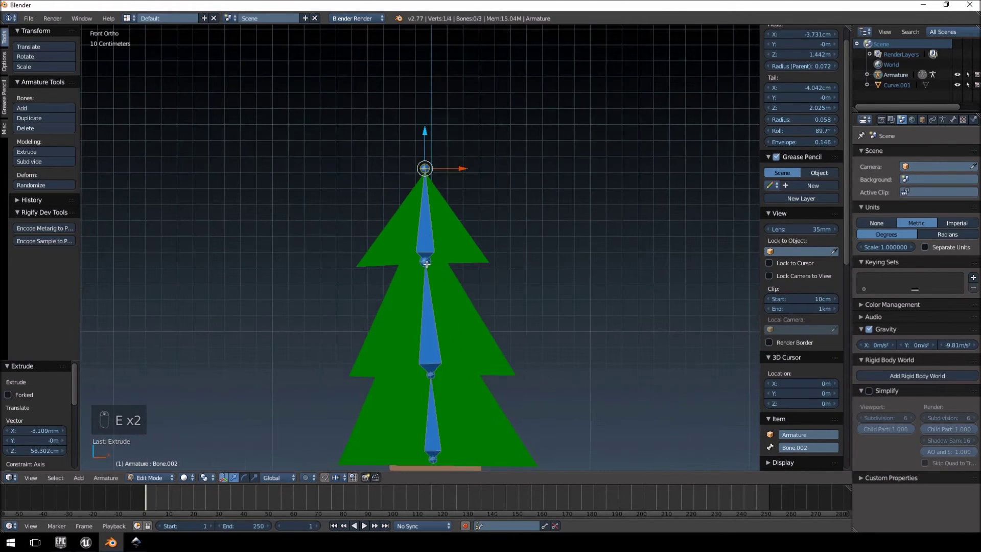
key(g)
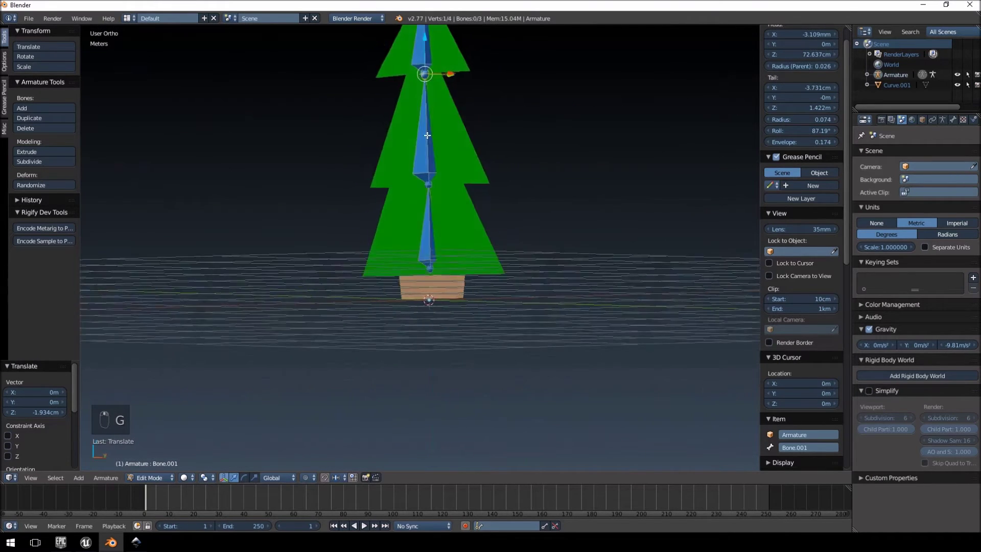
key(KP_1)
key(Tab)
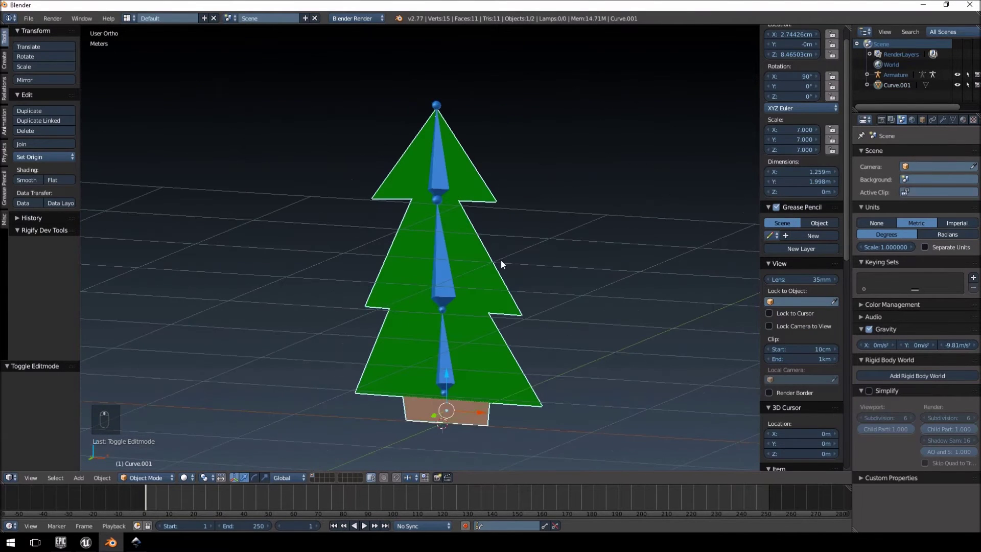
Parent the tree mesh to the armature with Ctrl+P using automatic weights
key(KP_1)
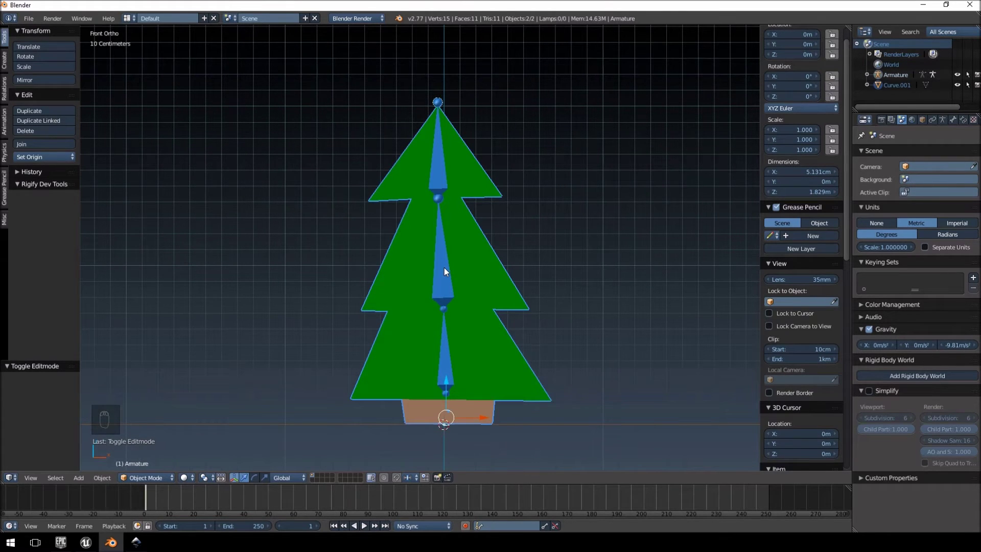
key(ctrl+p)
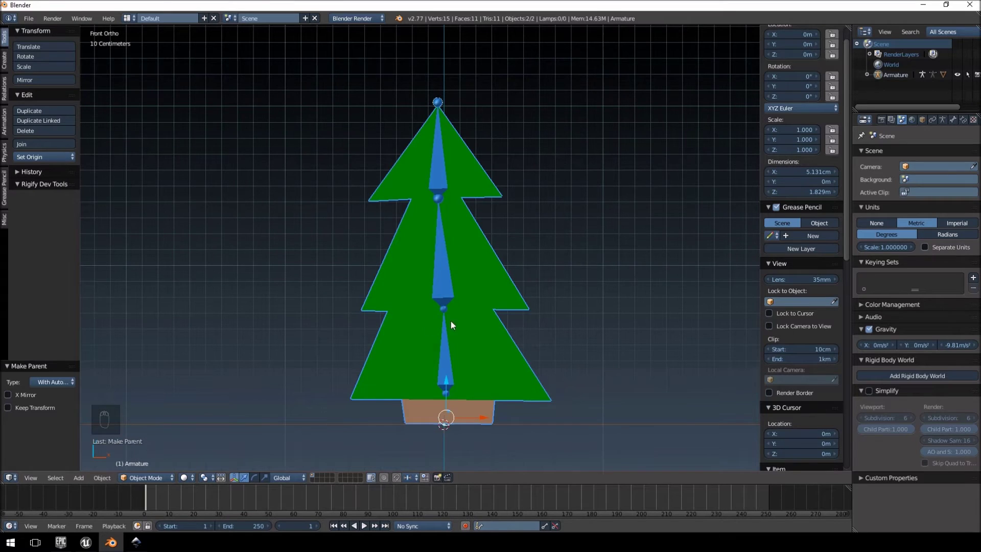
drag(461, 323, 451, 287)
drag(450, 287, 494, 282)
key(ctrl+p)
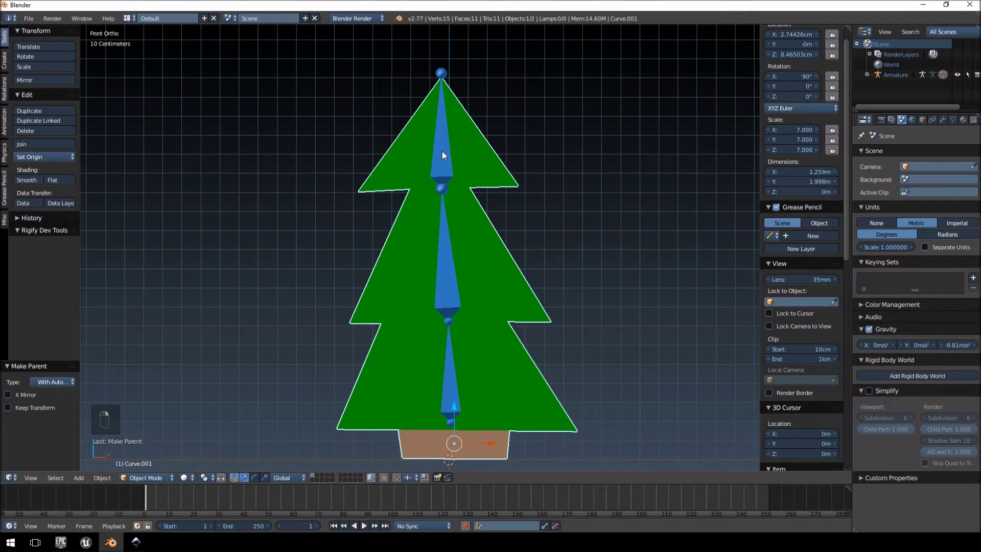
middle_click(445, 155)
key(ctrl+p)
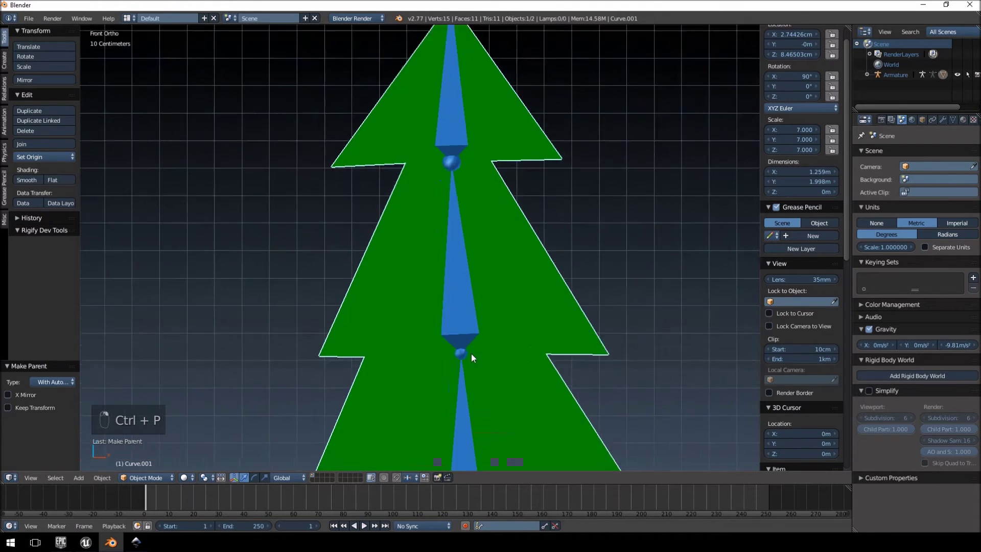
drag(387, 175, 124, 386)
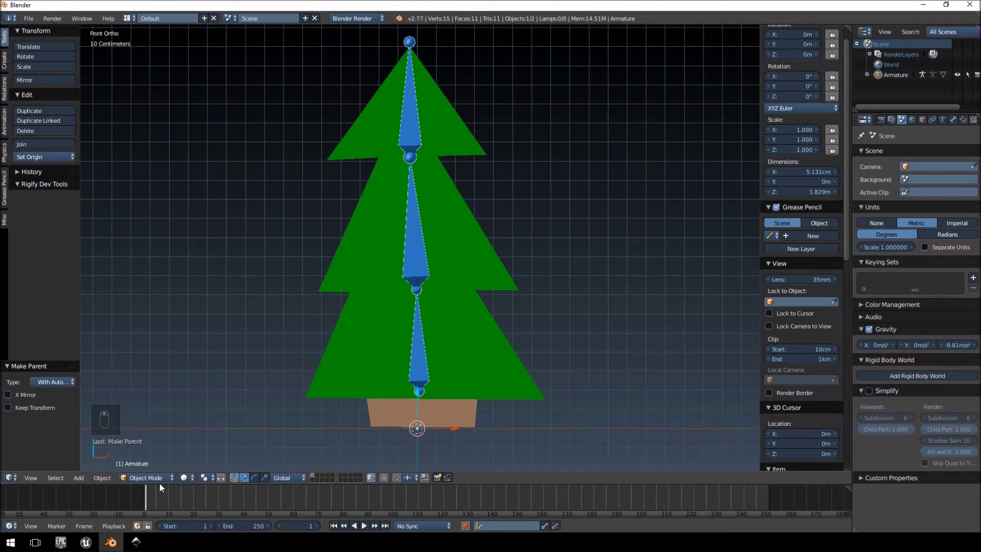
Select the armature, enter Pose Mode and rotate bones to test the binding
click(414, 125)
right_click(415, 125)
key(r)
click(419, 217)
right_click(419, 218)
key(r)
drag(393, 195, 425, 341)
Reset the bent bones so the tree stands straight again and leave Pose Mode
key(r)
drag(356, 331, 555, 315)
key(r)
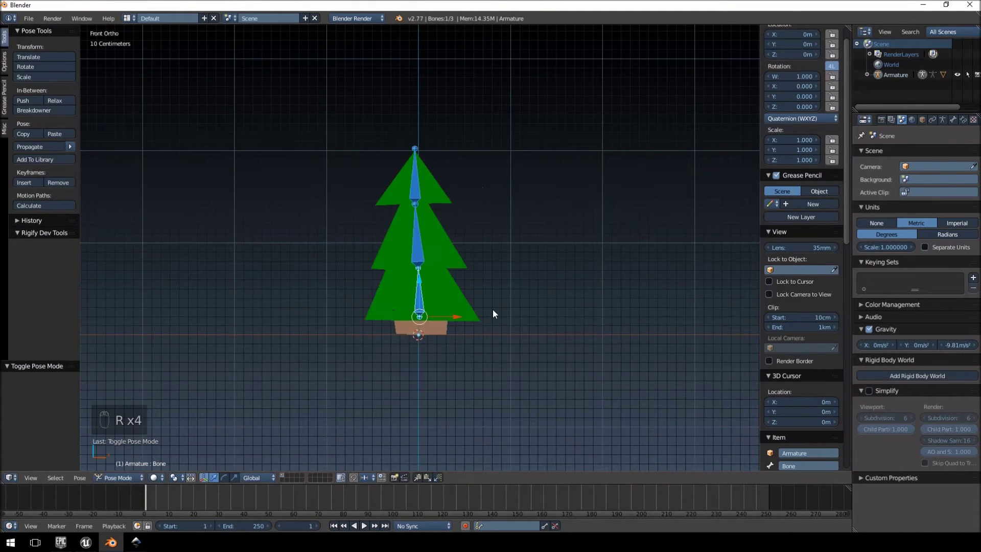
key(r)
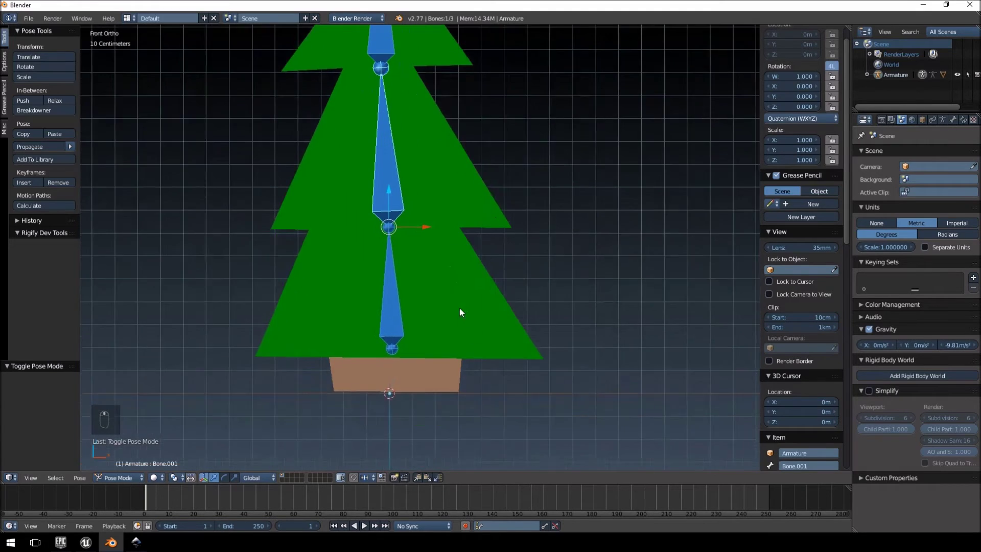
key(r)
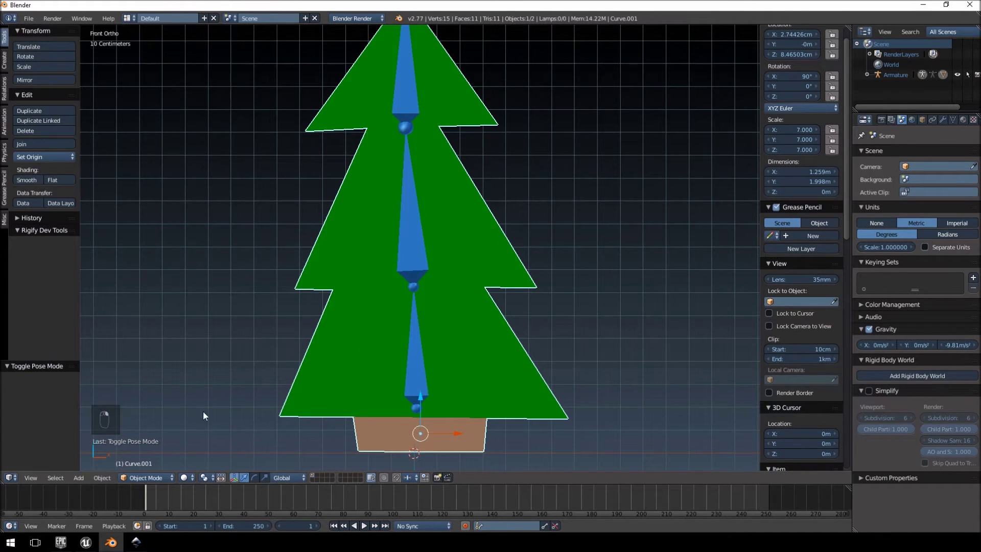
In Weight Paint mode, paint the base bone's group to weight 0 over the pot
click(144, 481)
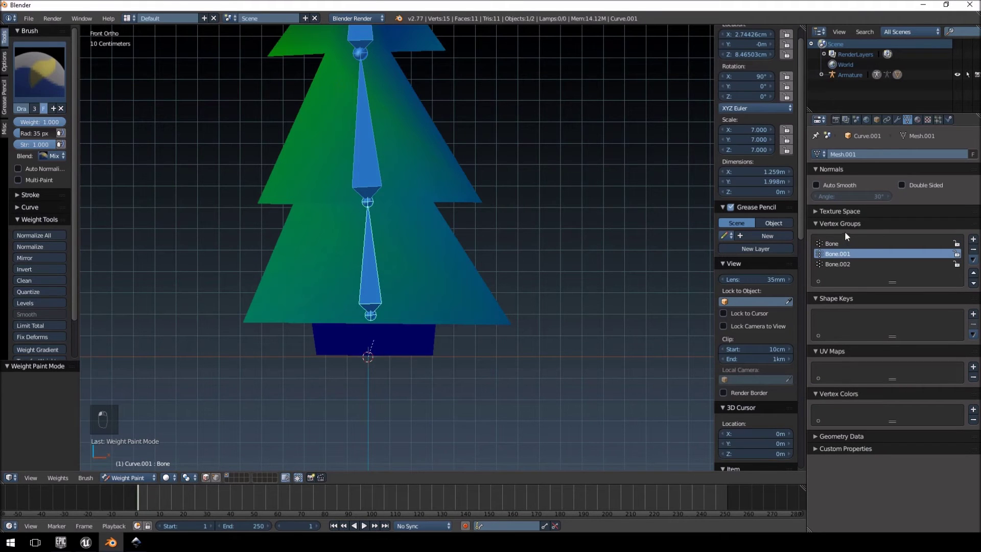
drag(406, 145, 850, 255)
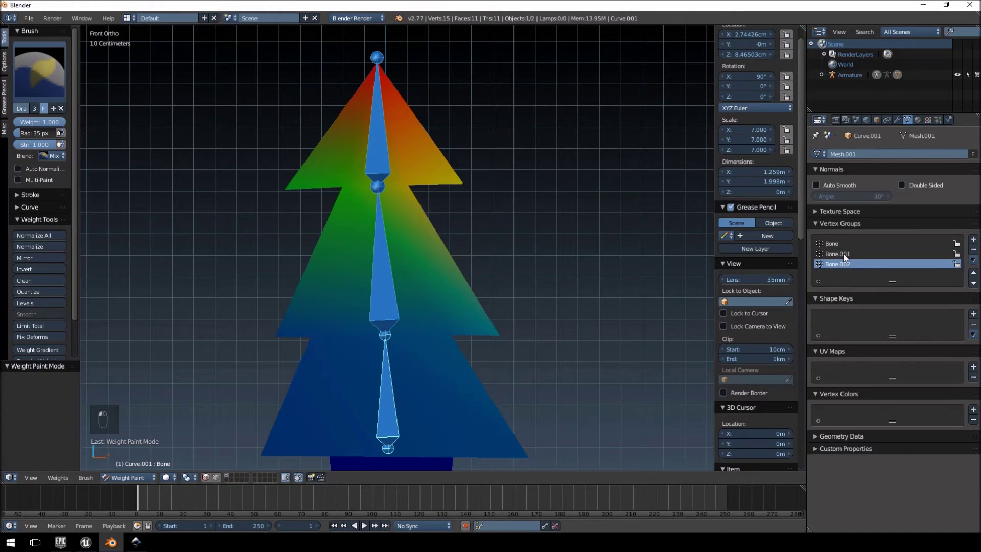
drag(429, 217, 437, 178)
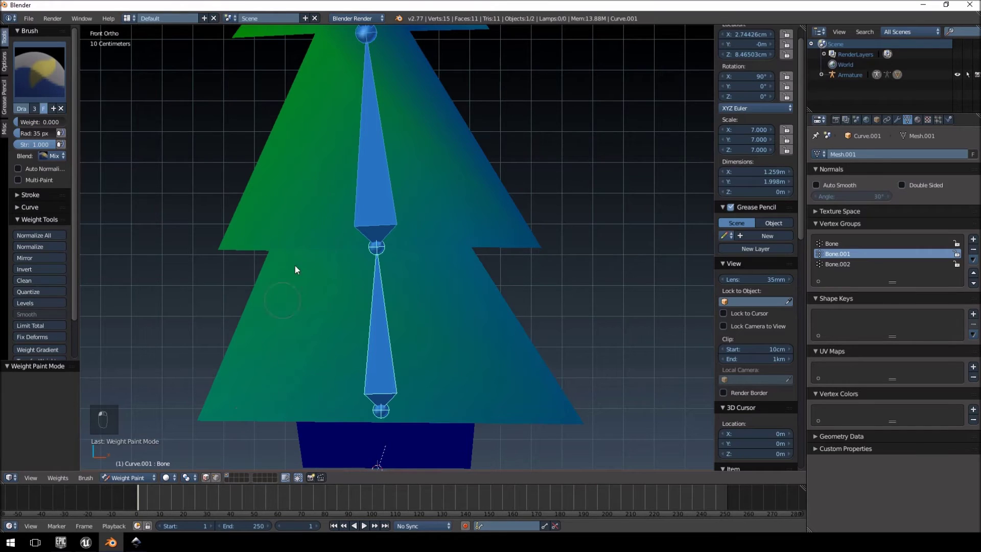
key(f)
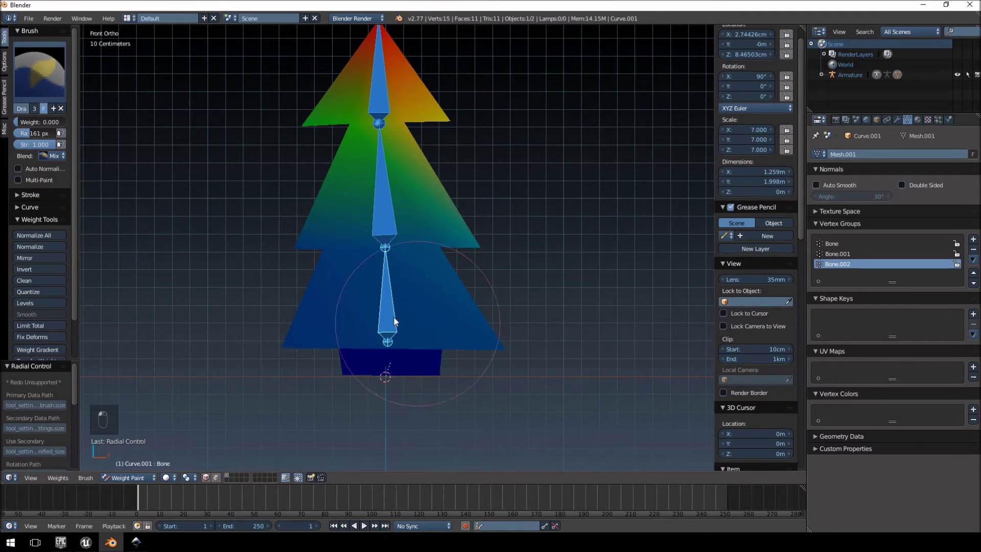
drag(404, 340, 291, 345)
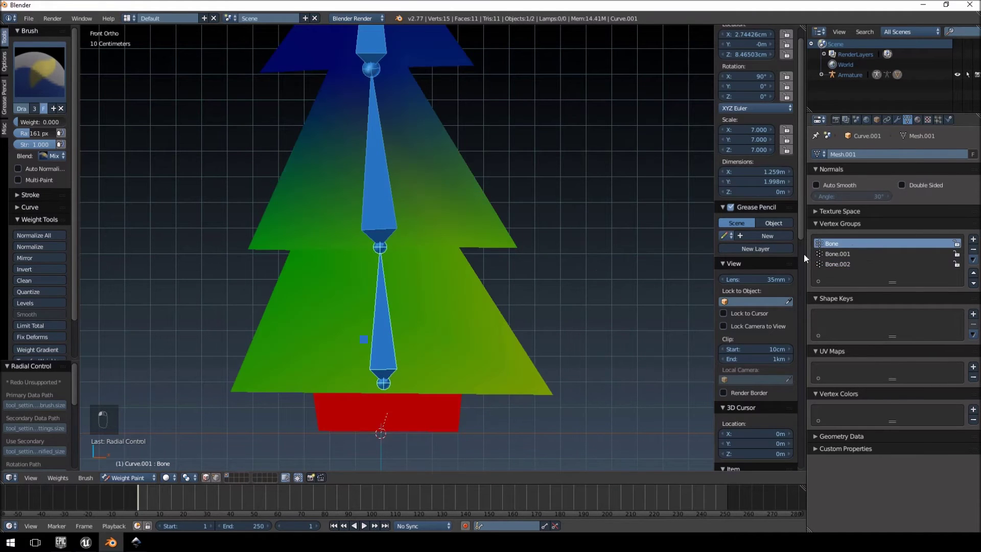
drag(477, 207, 464, 188)
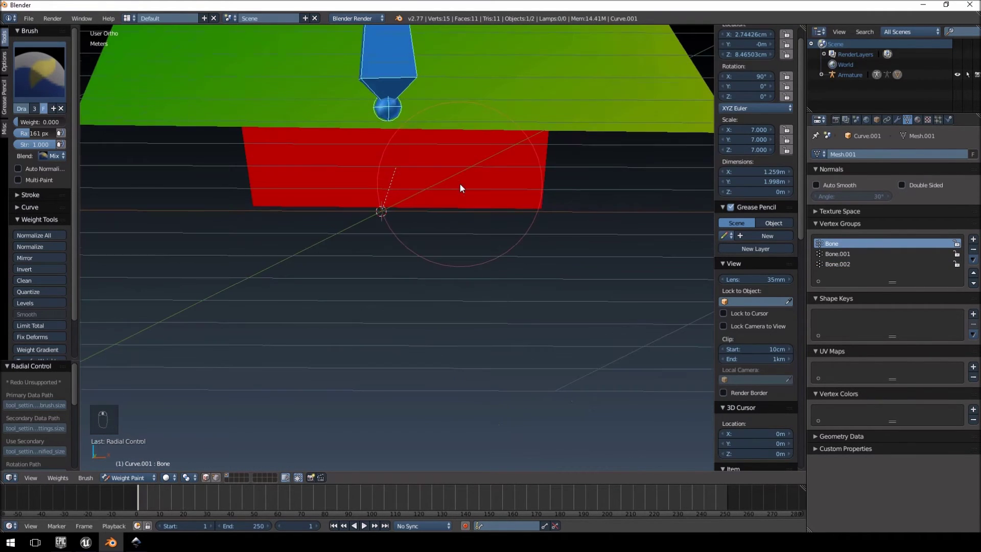
key(KP_1)
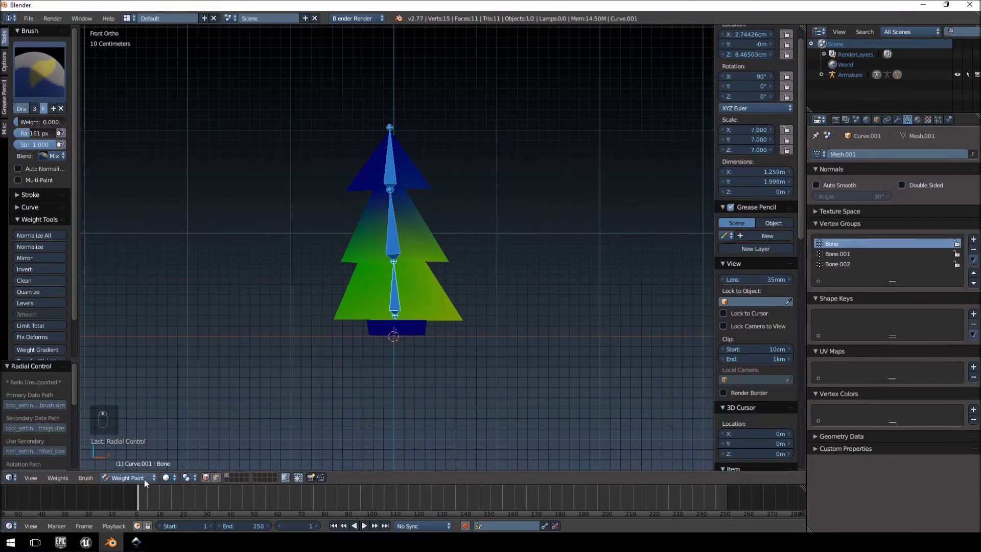
Select the armature in Pose Mode and show the Render settings with the frame rate list at 24 fps
click(273, 459)
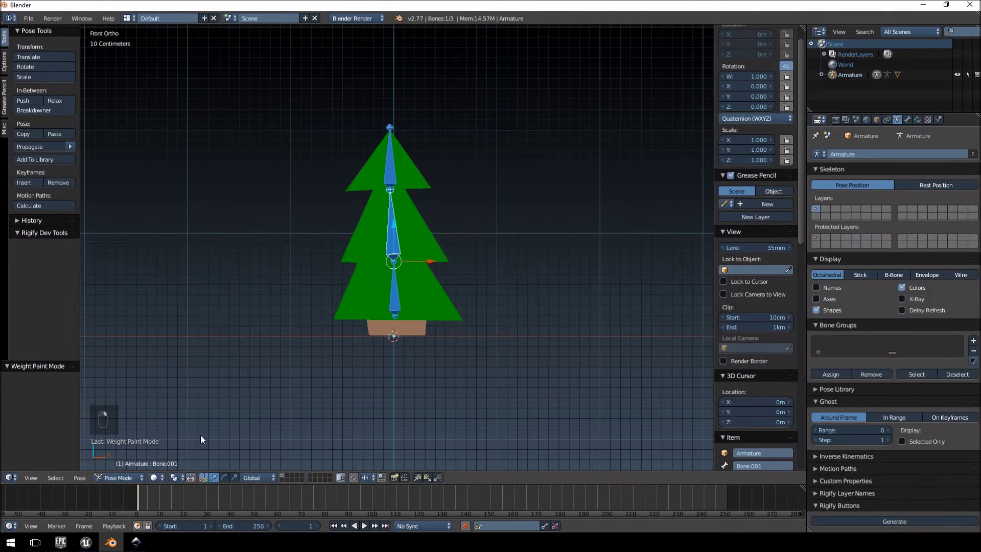
key(r)
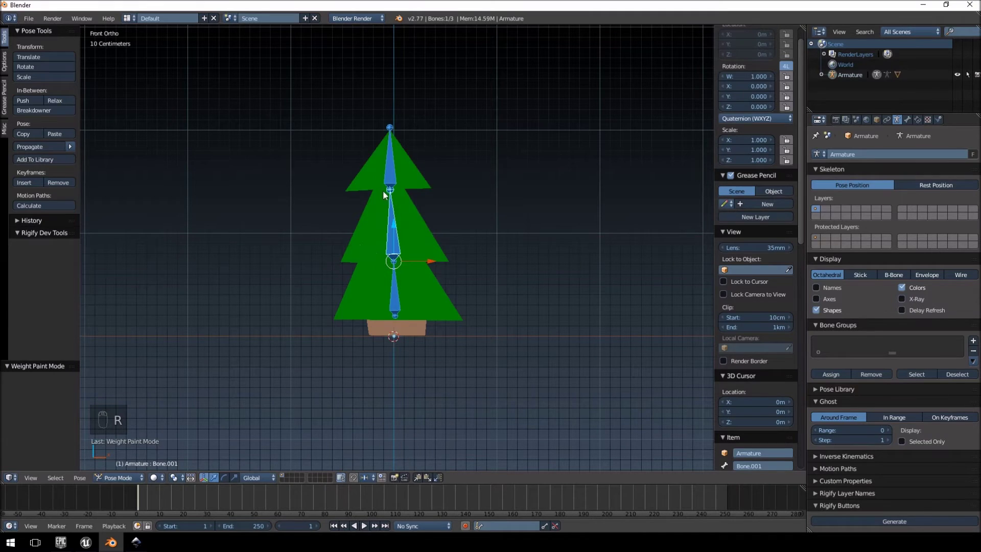
key(r)
key(r)
key(r)
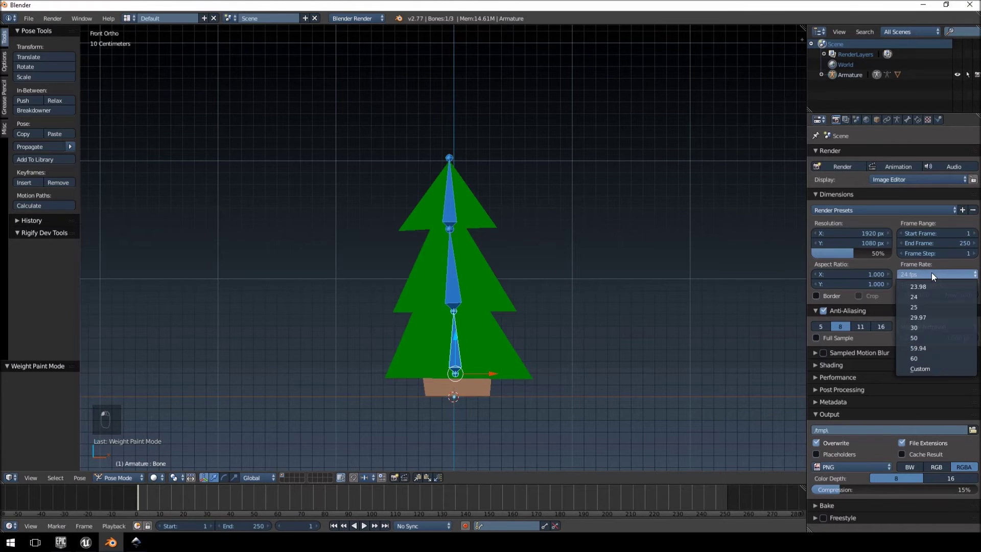
Set the scene frame rate to 30 fps and return the timeline to frame 1
drag(929, 331, 924, 280)
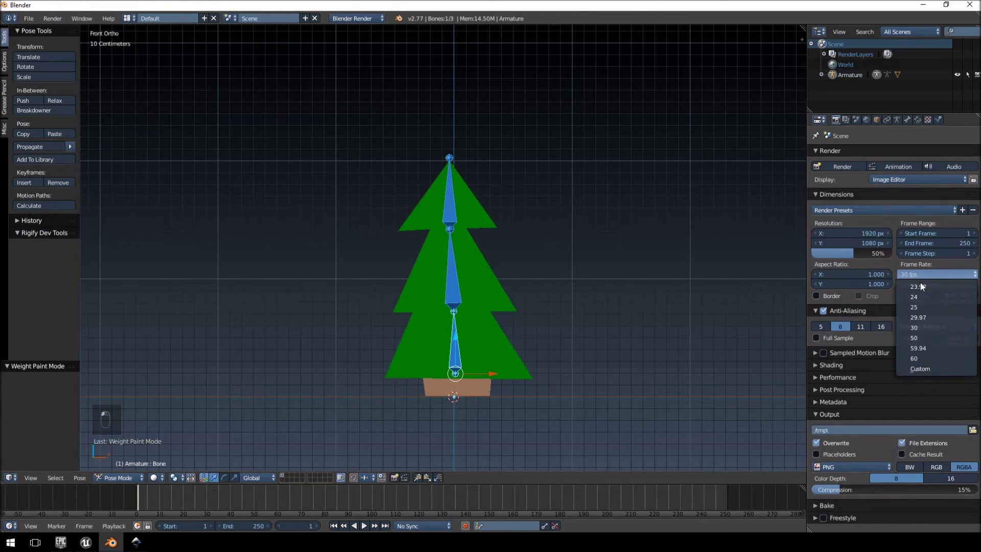
drag(932, 301, 144, 494)
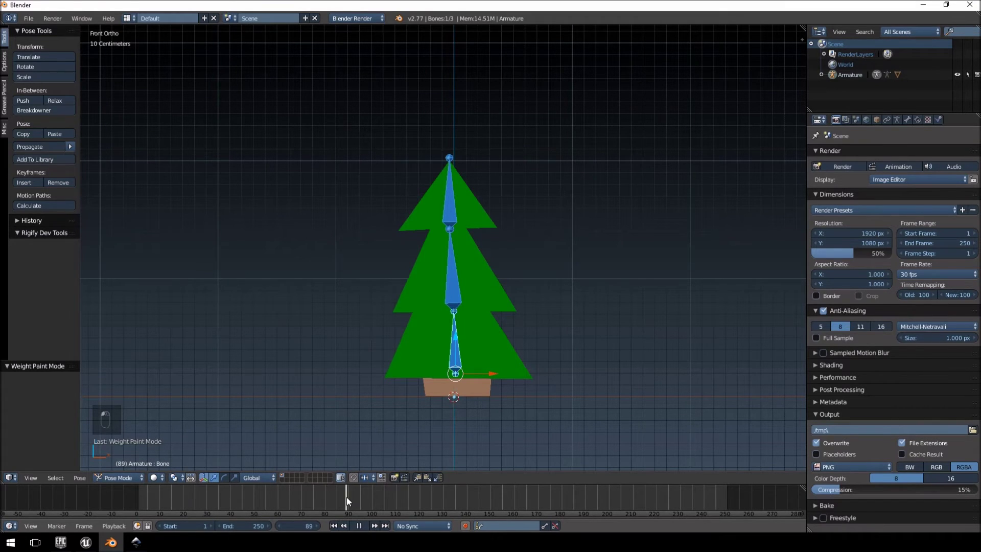
drag(252, 502, 319, 529)
drag(495, 404, 531, 384)
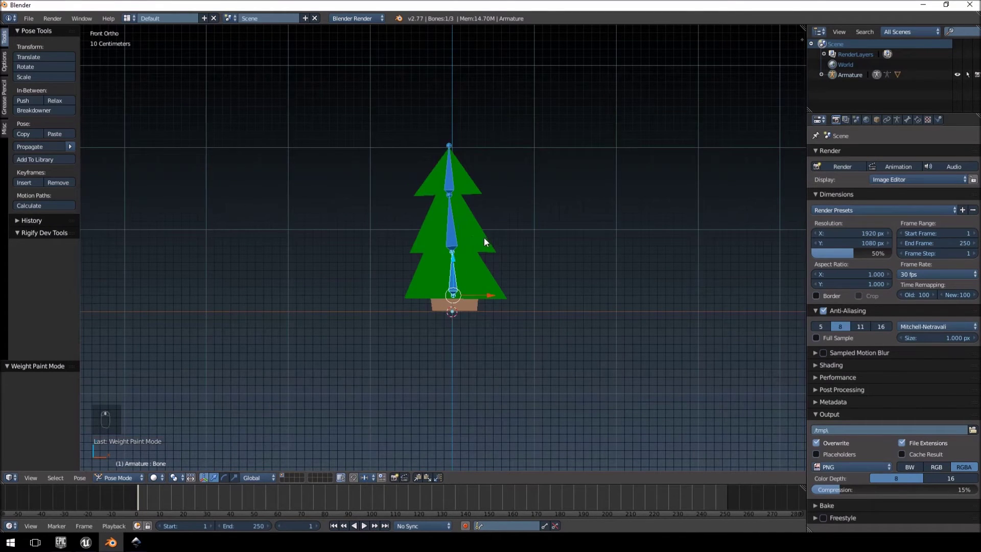
Key the upright LocRotScale pose of the bones at frame 1
drag(453, 228, 450, 186)
drag(450, 186, 500, 528)
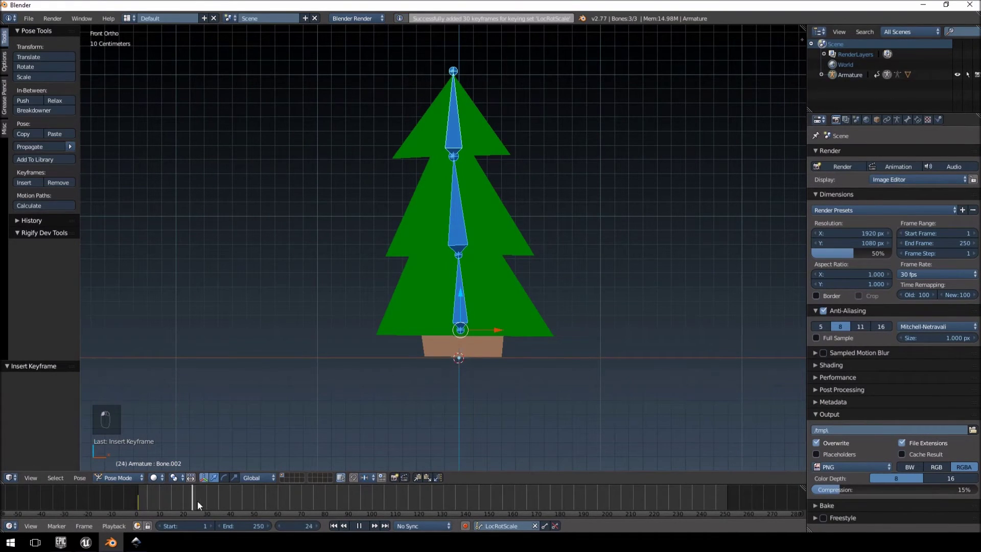
At frame 30, rotate the top and middle bones to bend the tree left and keyframe it
drag(208, 505, 458, 121)
key(r)
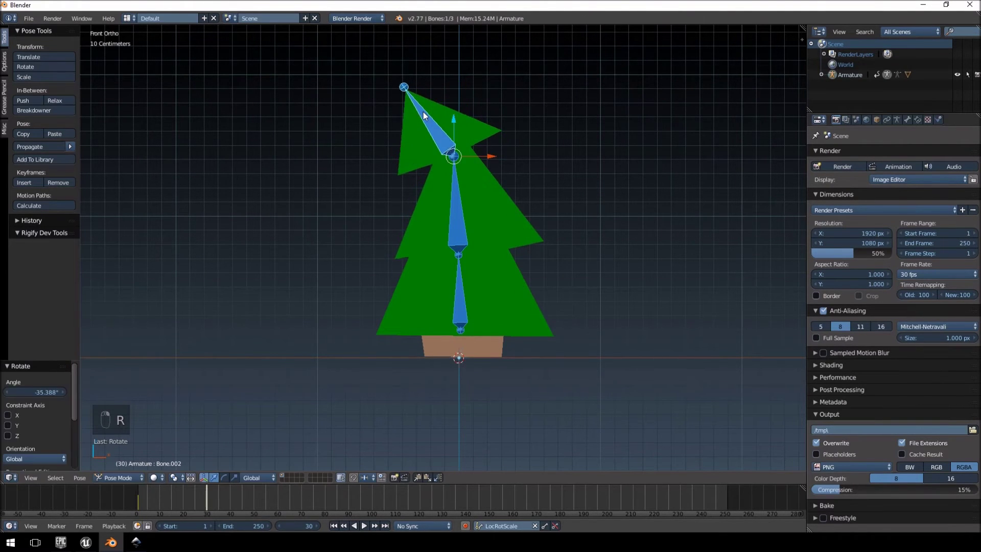
key(r)
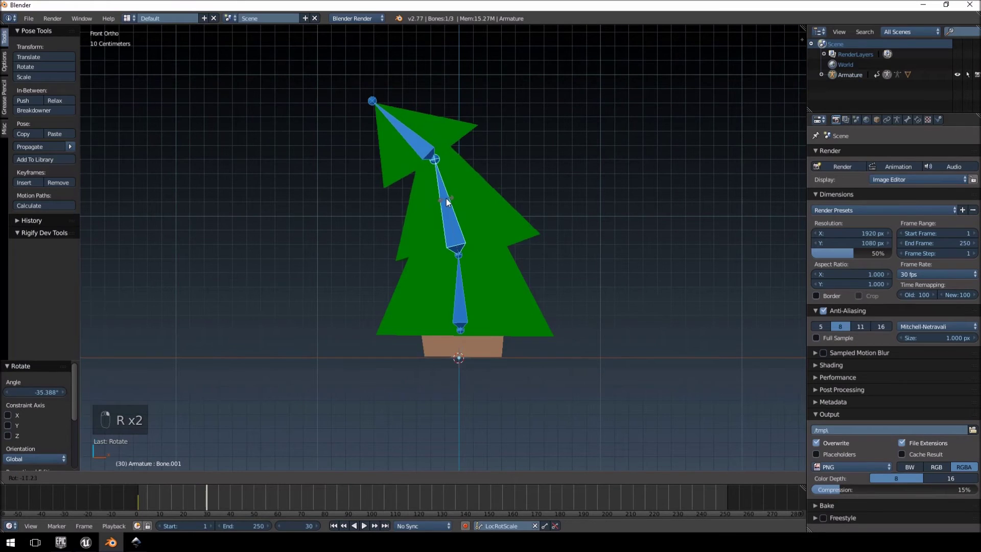
key(r)
key(r)
drag(481, 294, 511, 470)
middle_click(379, 291)
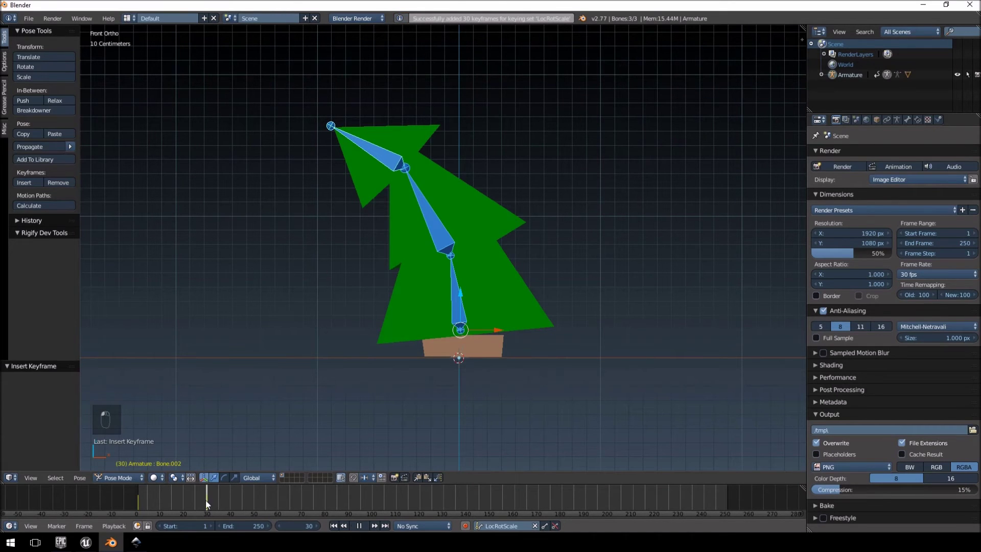
middle_click(196, 499)
At frame 60, rotate the bones to lean the tree right and keyframe the pose
drag(149, 499, 455, 291)
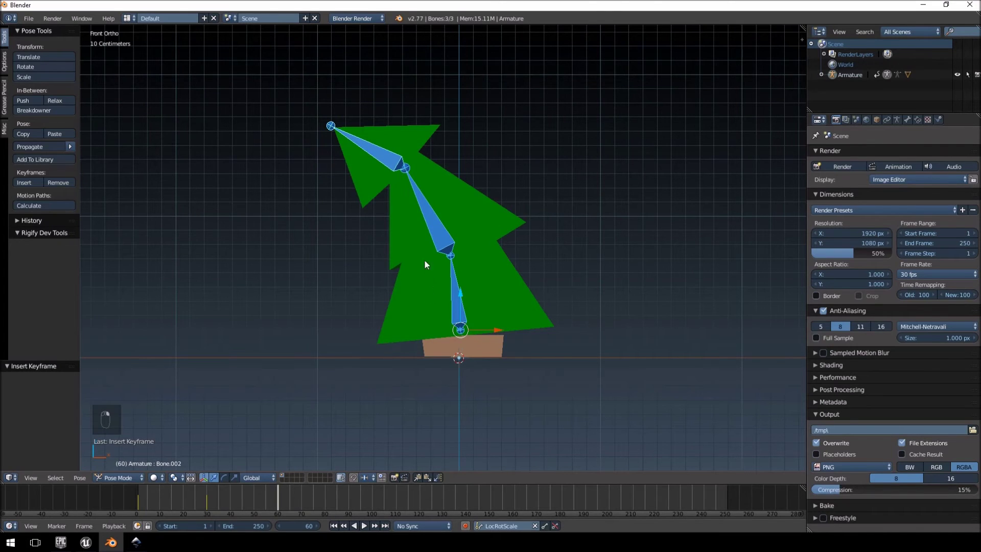
key(r)
key(r)
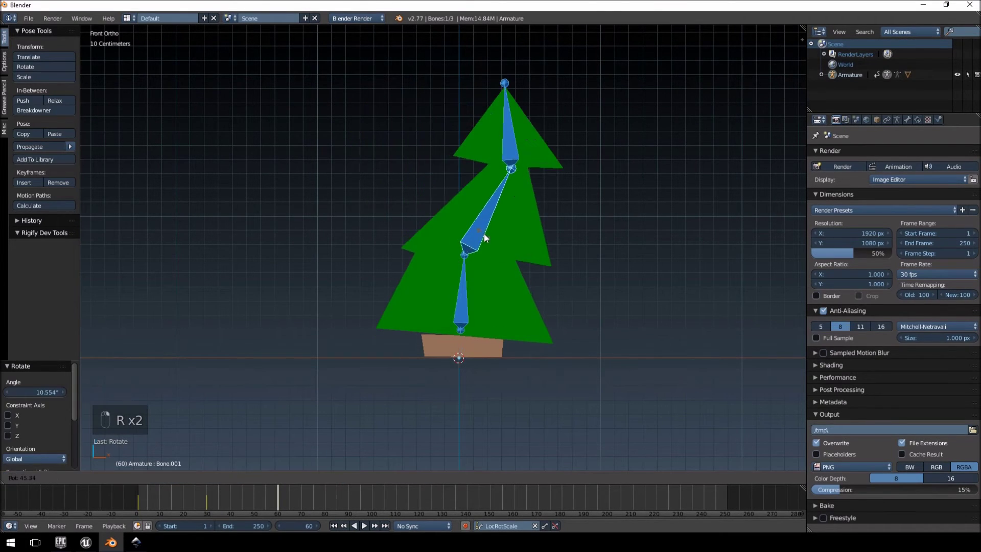
key(r)
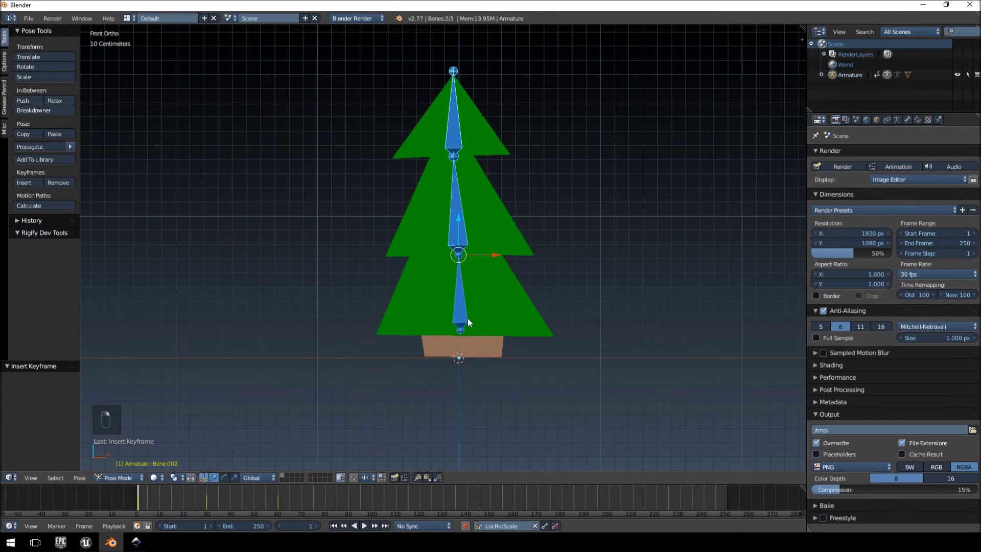
Paste the upright pose as a keyframe at frame 90 and set the timeline End to 90
key(ctrl+c)
drag(154, 498, 542, 288)
key(ctrl+v)
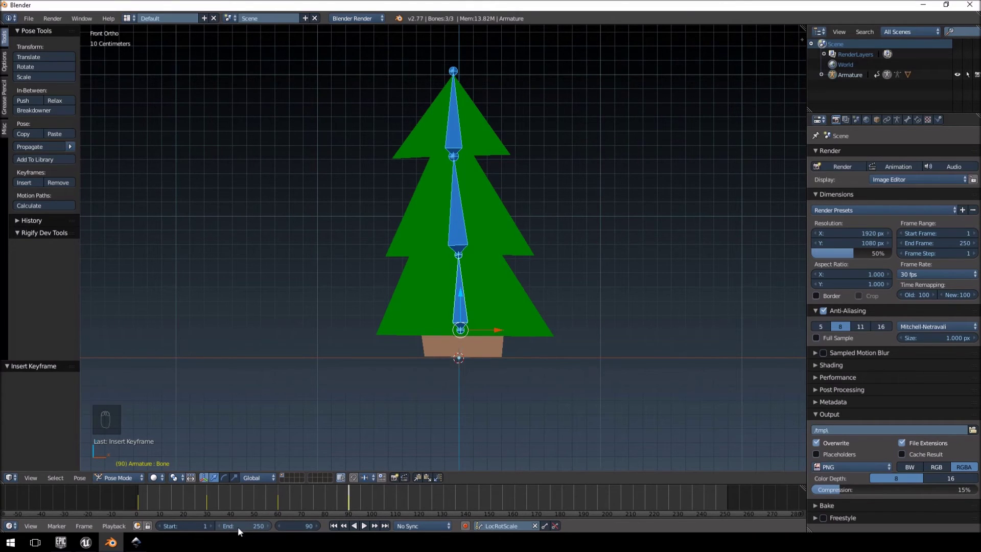
drag(260, 529, 420, 378)
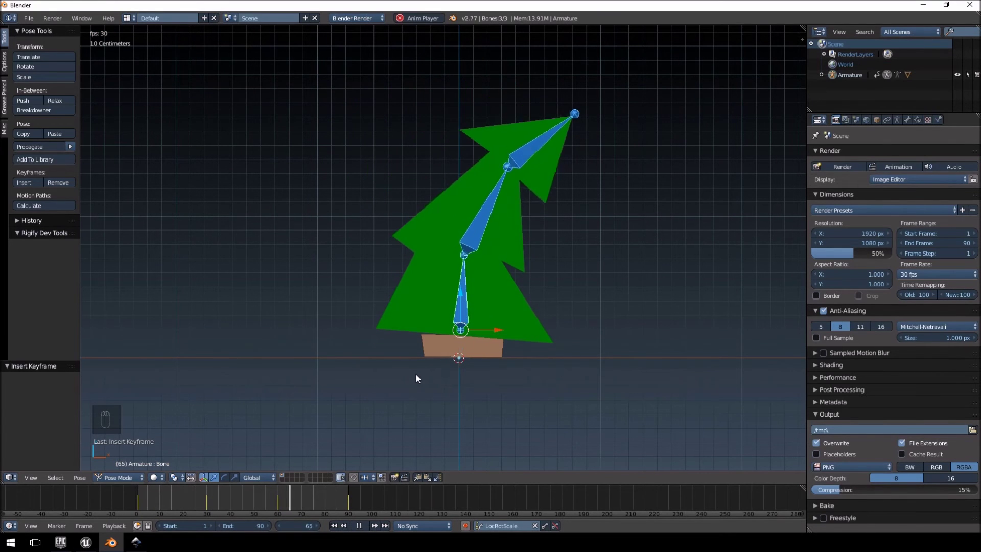